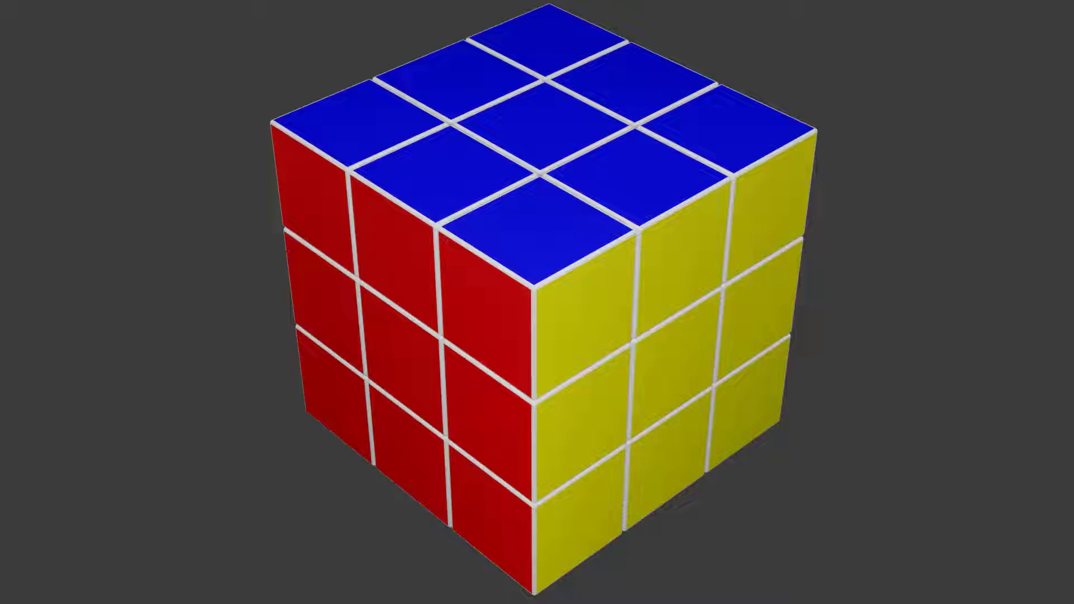
Select the default cube and move it upward along Z to about 0.52 m.
{"action": "left_click", "coordinate": [489, 251]}
{"action": "left_click", "coordinate": [33, 129]}
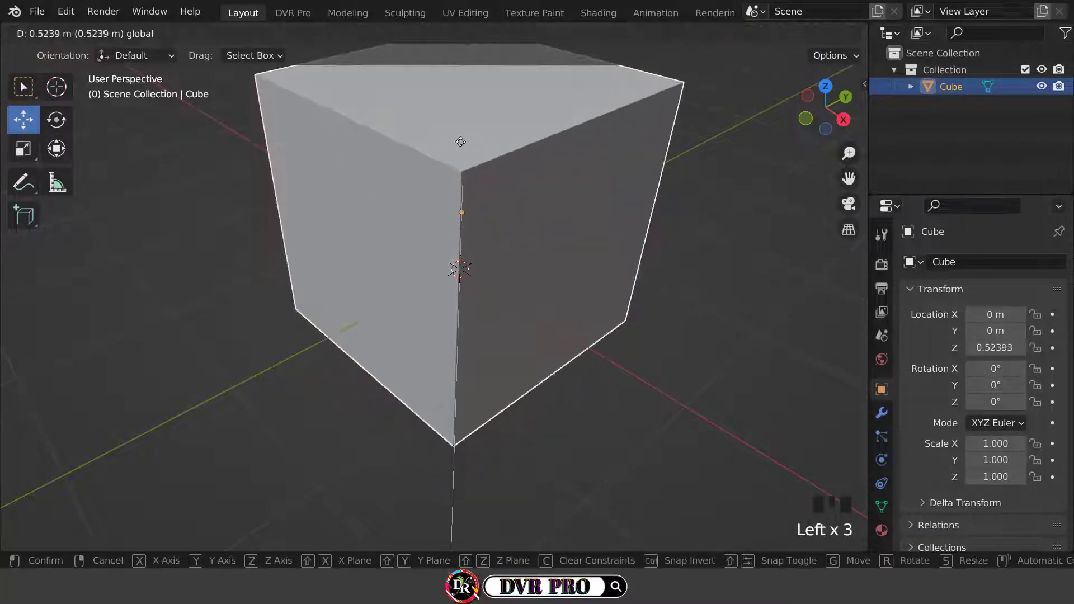
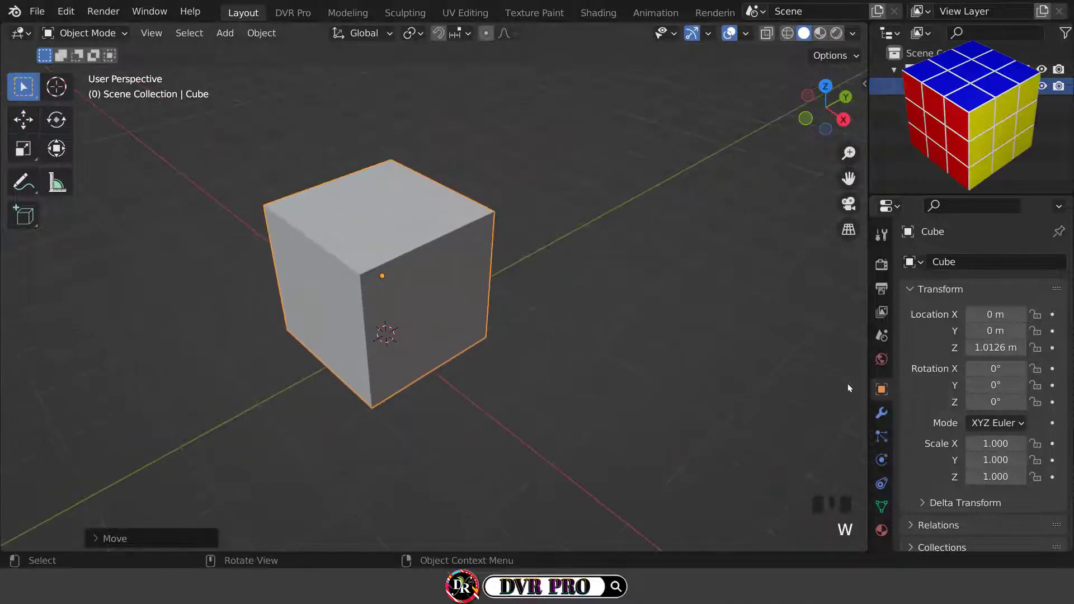
Start adding an Array modifier to the cube from the modifier list.
{"action": "left_click", "coordinate": [884, 421]}
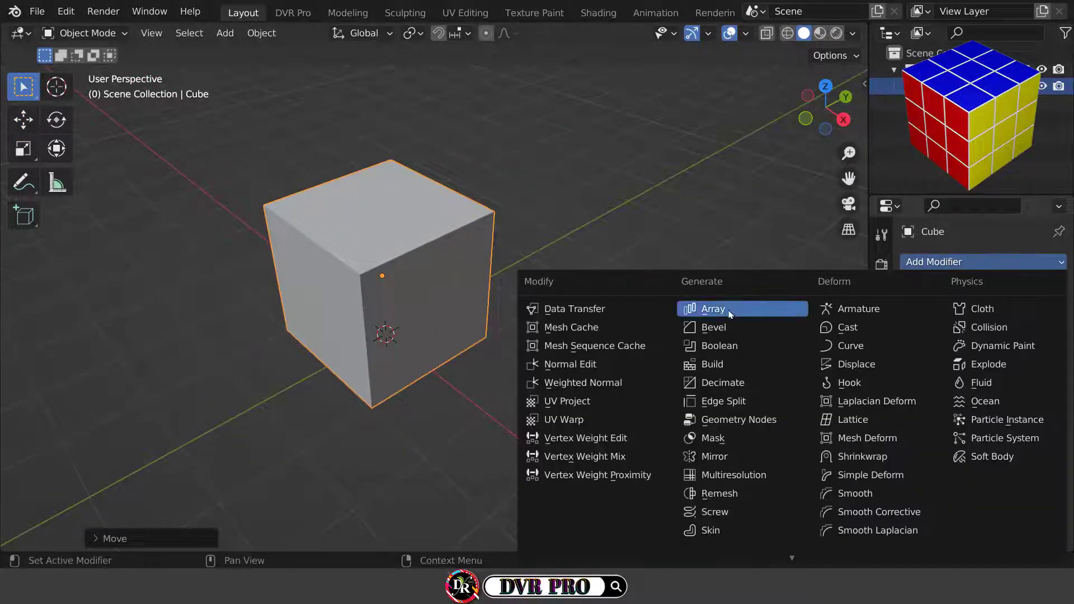
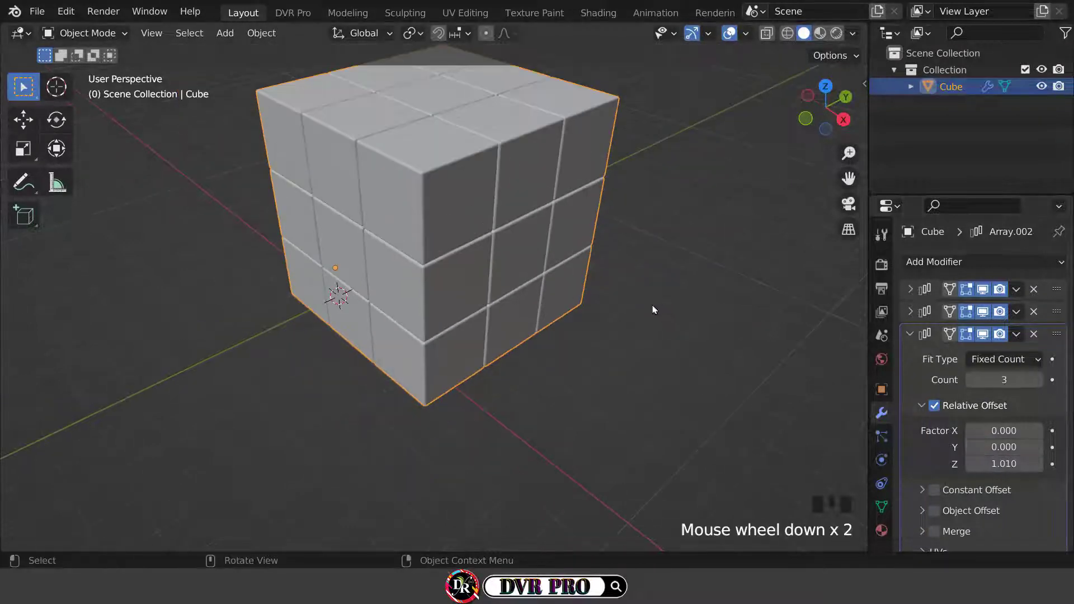
Orbit and zoom to frame the 3×3×3 cube block, then show its empty Material Properties.
{"action": "left_click_drag", "start_coordinate": [562, 338], "coordinate": [571, 372]}
{"action": "scroll", "scroll_direction": "up", "scroll_amount": 3}
{"action": "left_click_drag", "start_coordinate": [568, 359], "coordinate": [909, 336]}
{"action": "left_click_drag", "start_coordinate": [908, 336], "coordinate": [858, 129]}
{"action": "scroll", "scroll_direction": "up", "scroll_amount": 3}
{"action": "left_click", "coordinate": [848, 127]}
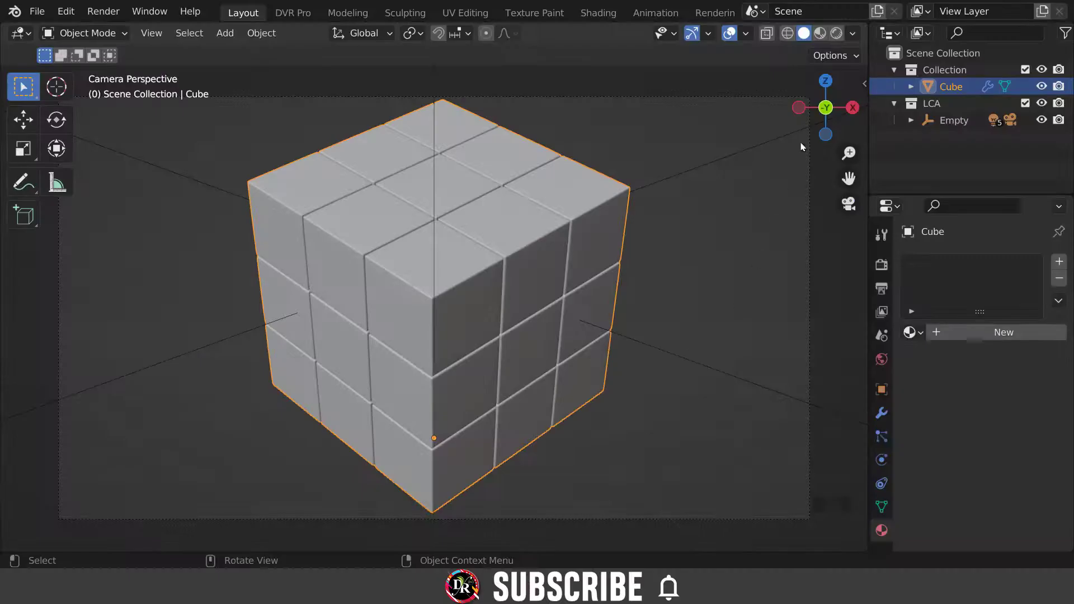
Create materials and assign blue to the top faces, yellow to one side and red to the other.
{"action": "left_click", "coordinate": [848, 293]}
{"action": "left_click", "coordinate": [997, 338]}
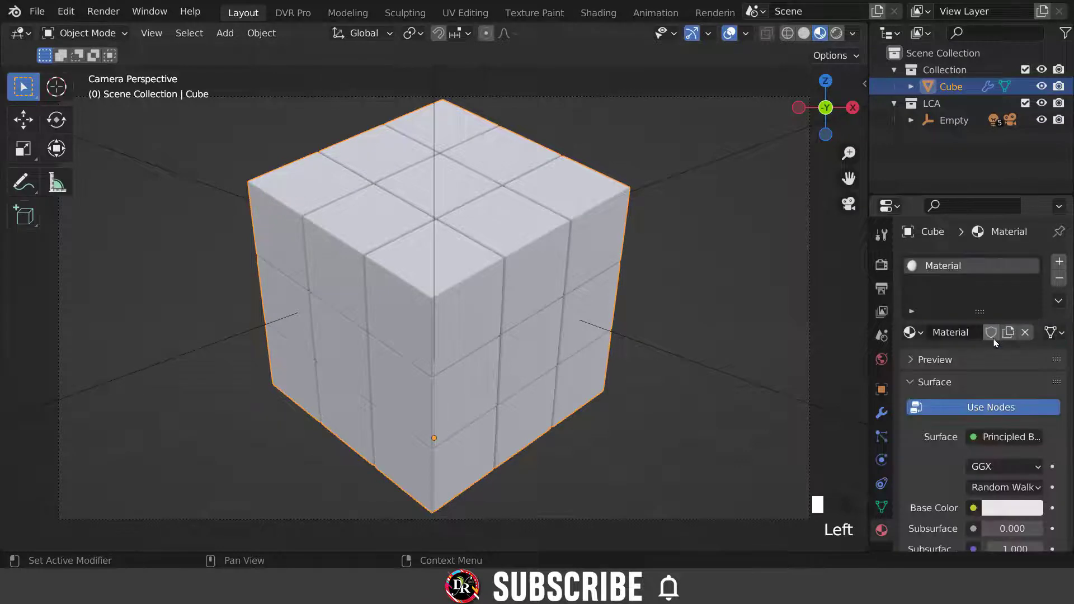
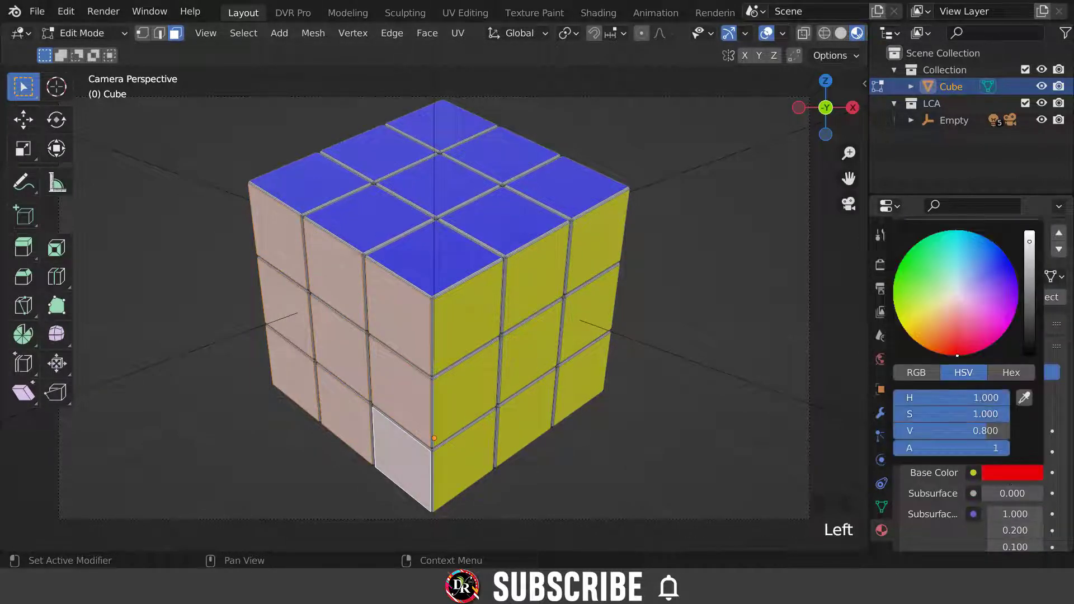
{"action": "left_click", "coordinate": [925, 302]}
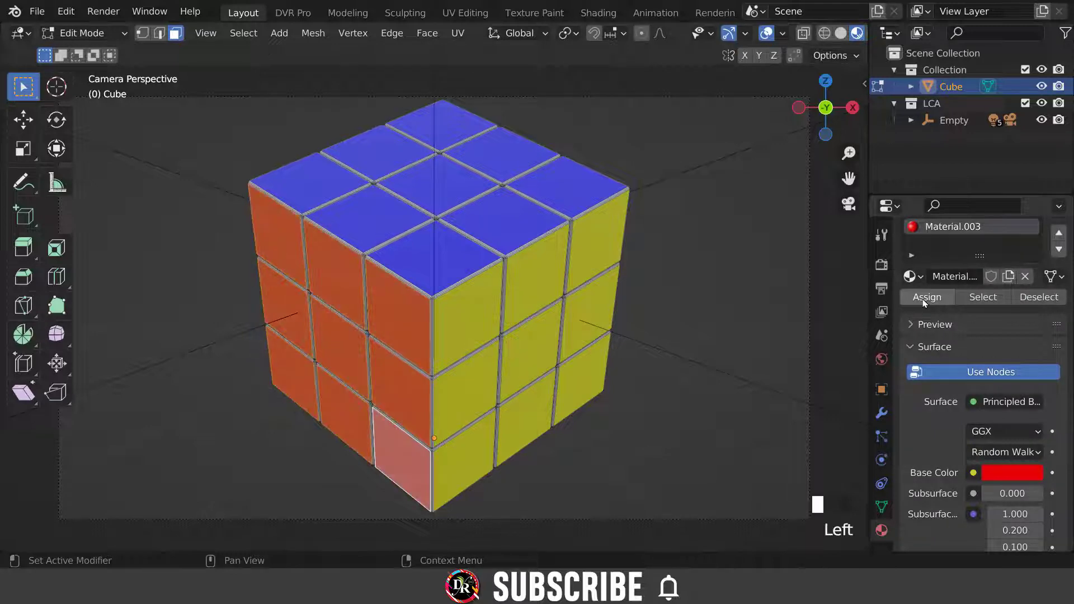